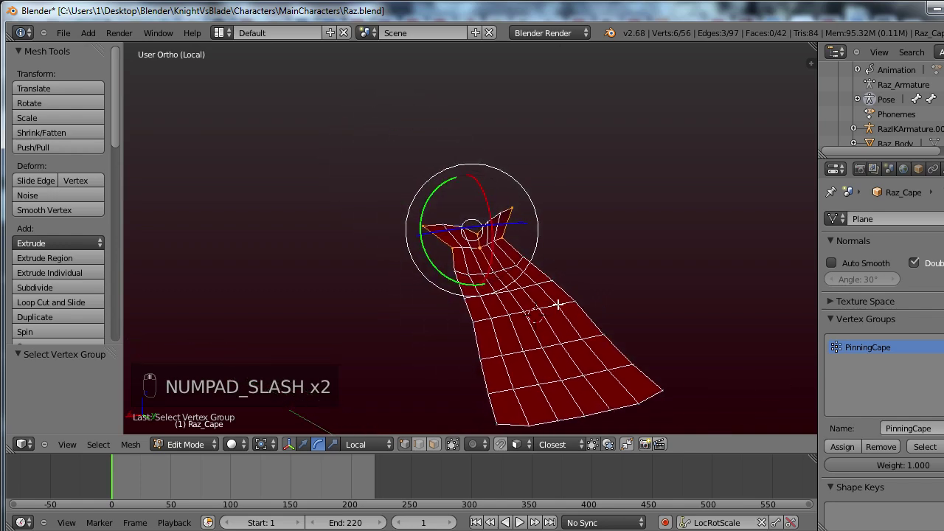
Orbit around the cape's collar, leave Local View to show the body, and exit Edit Mode
drag(508, 312, 546, 298)
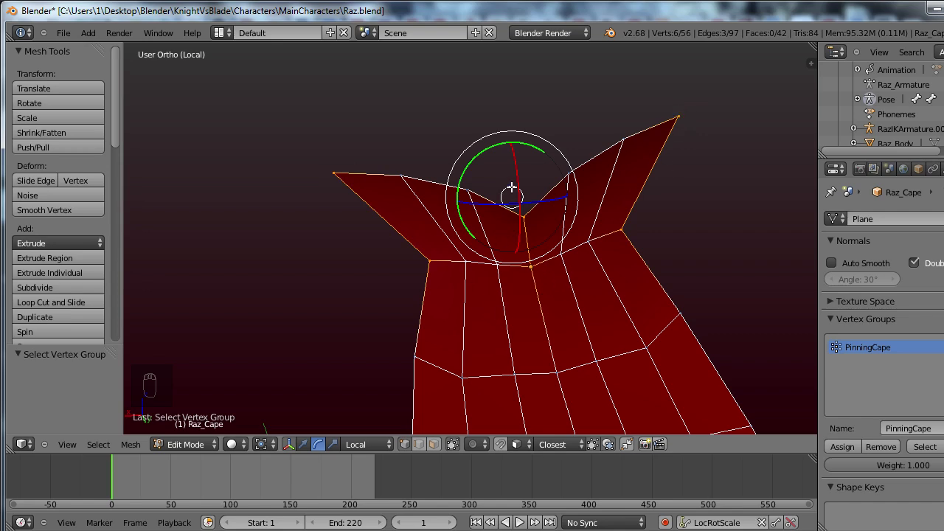
drag(540, 248, 602, 237)
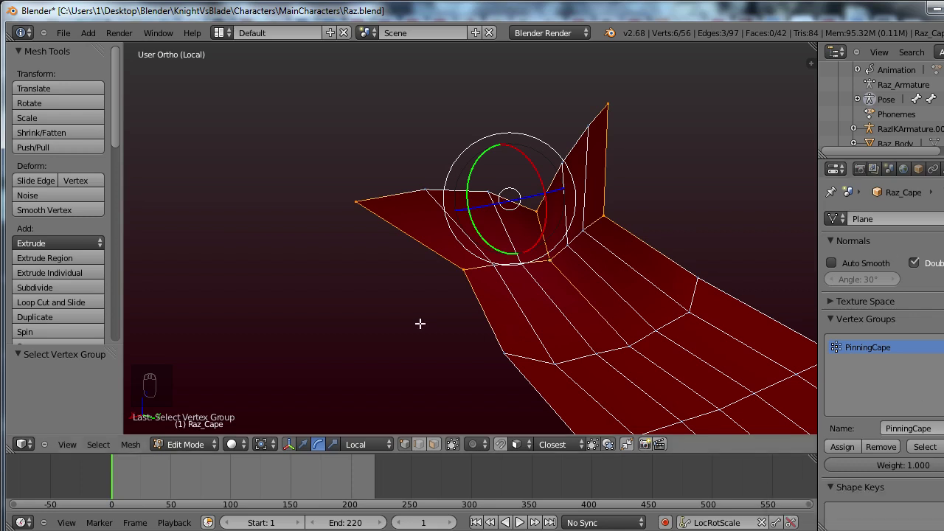
key(KP_Divide)
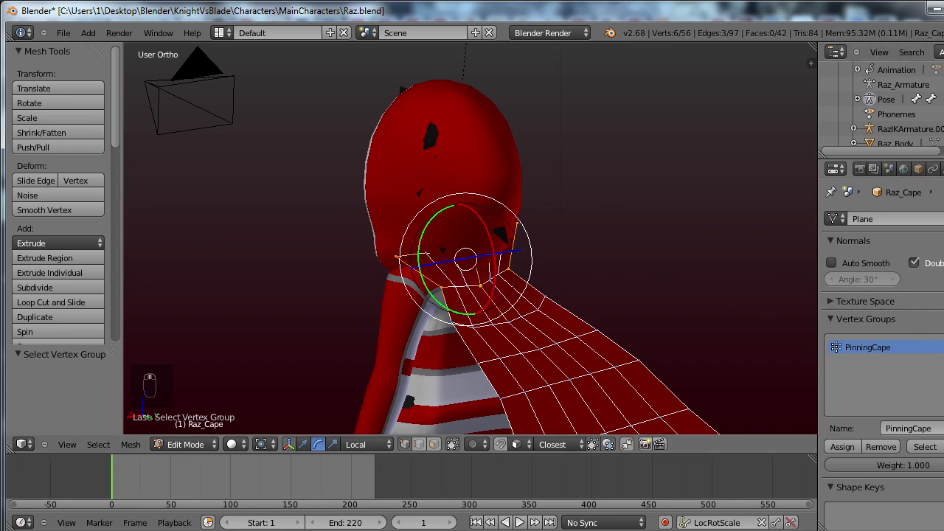
key(Tab)
Add Cloth physics to Raz_Cape and pick the Leather material preset
middle_click(917, 219)
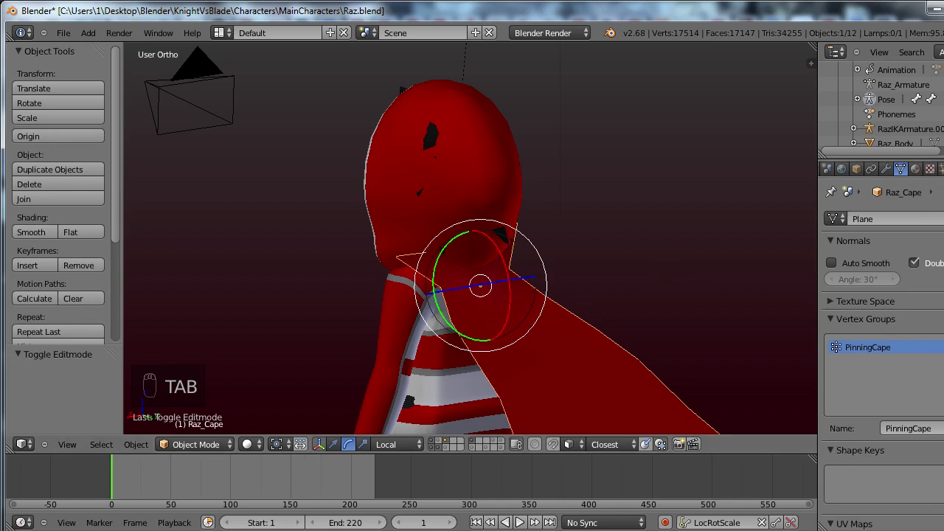
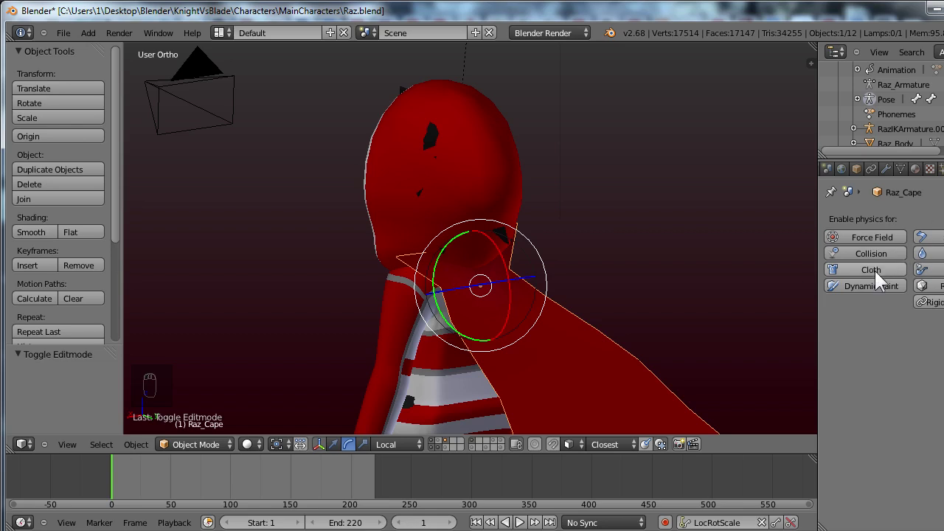
click(883, 279)
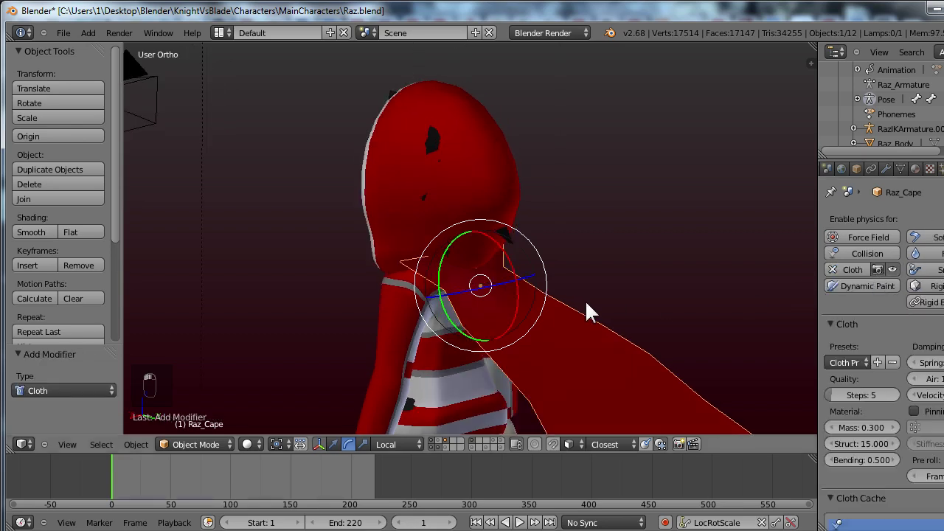
drag(591, 312, 859, 369)
click(858, 369)
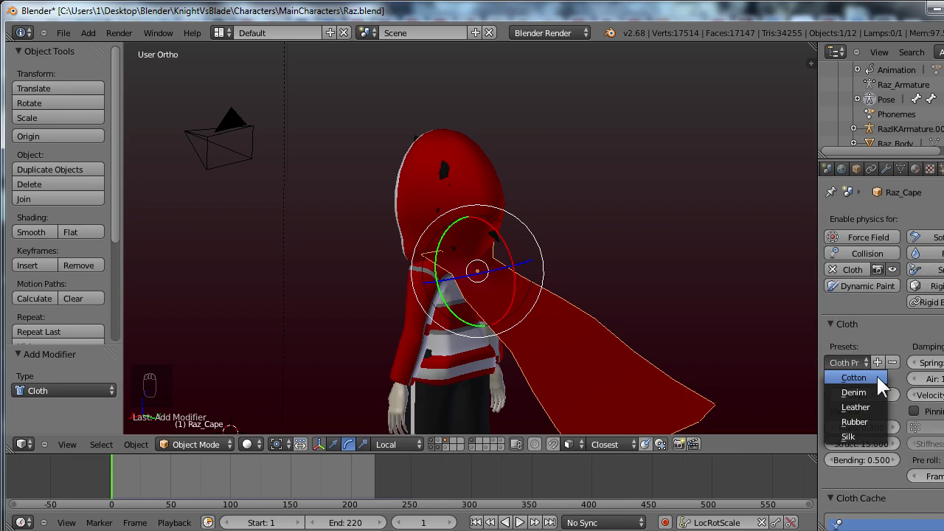
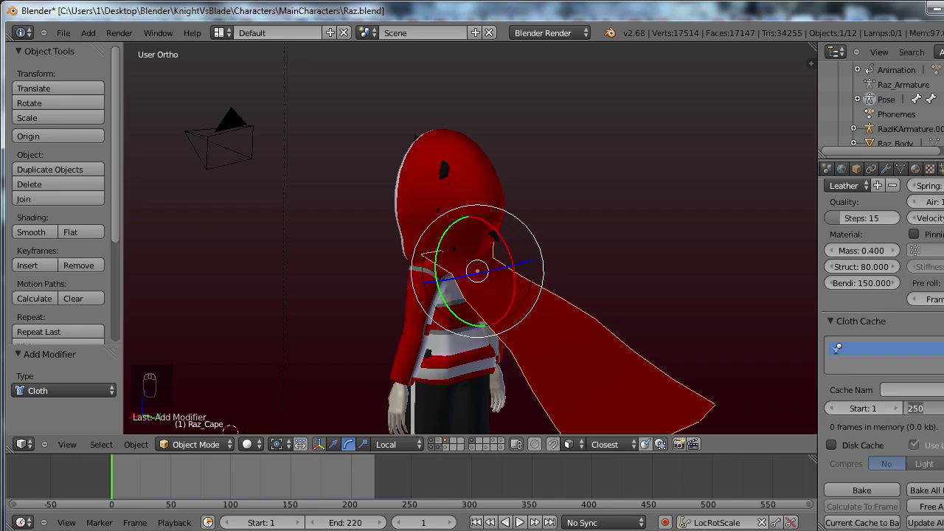
Change the cloth cache end frame to a new value
key(0)
key(0)
key(0)
key(0)
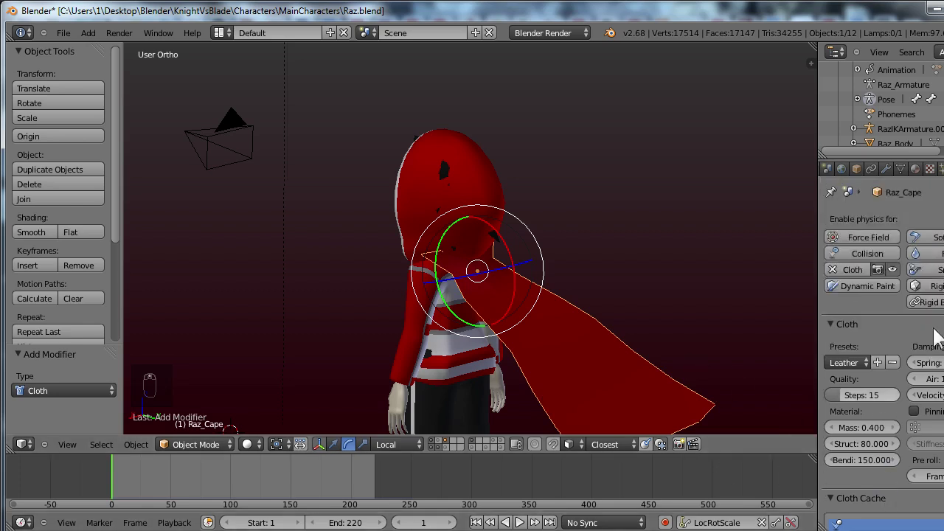
Enable cloth Pinning on the cape with PinningCape as the pin vertex group
middle_click(863, 276)
drag(888, 335, 913, 405)
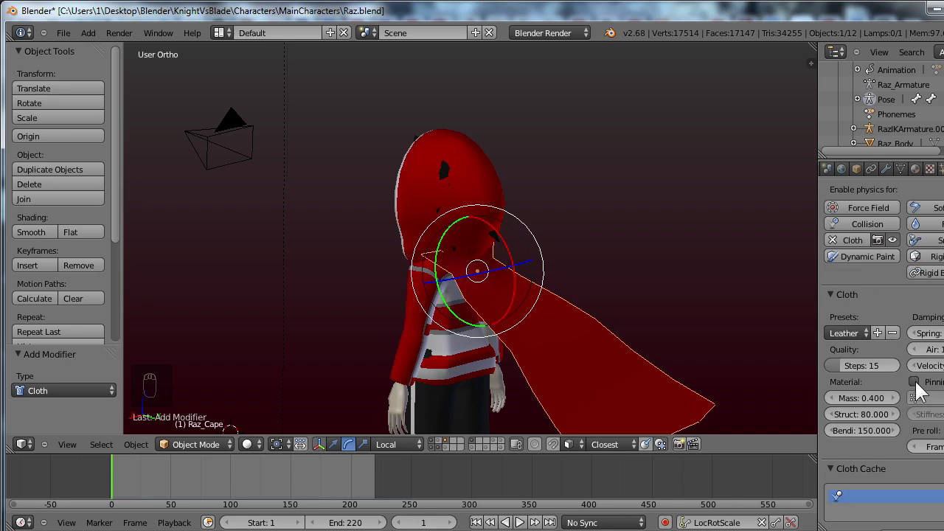
drag(922, 388, 915, 260)
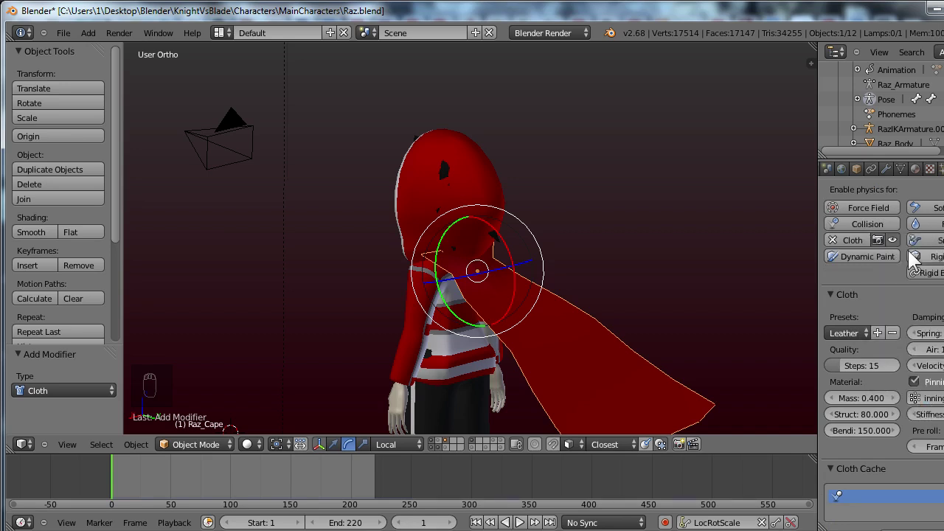
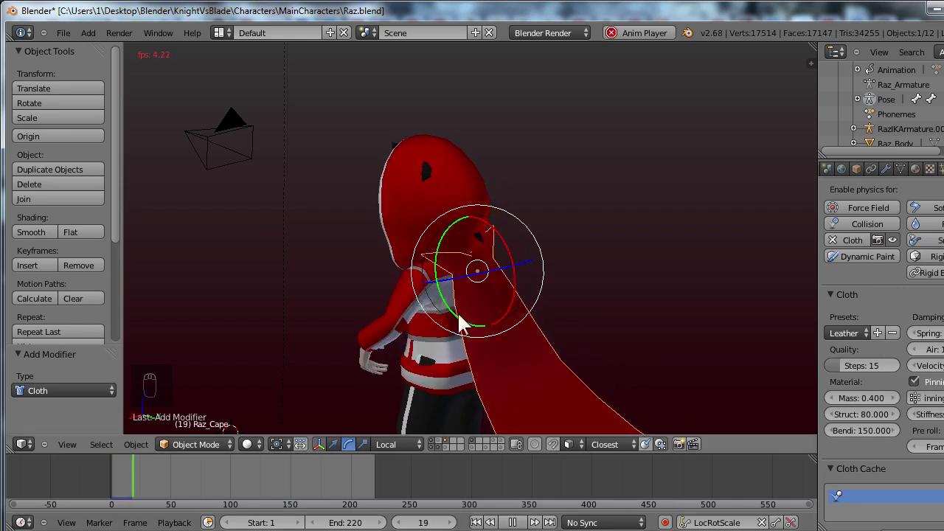
Play the cloth simulation to frame 78, isolating and orbiting the cape to inspect how it hangs
drag(509, 325, 524, 350)
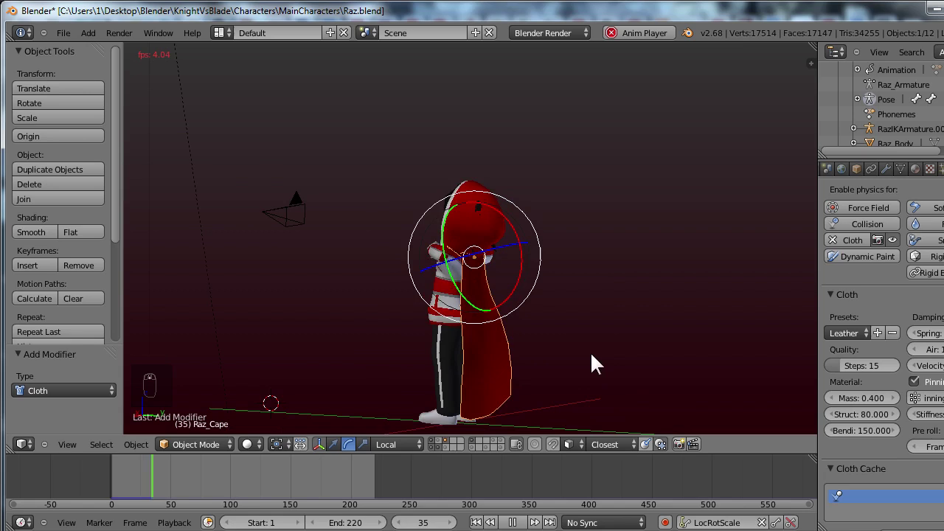
drag(561, 374, 559, 373)
key(KP_Divide)
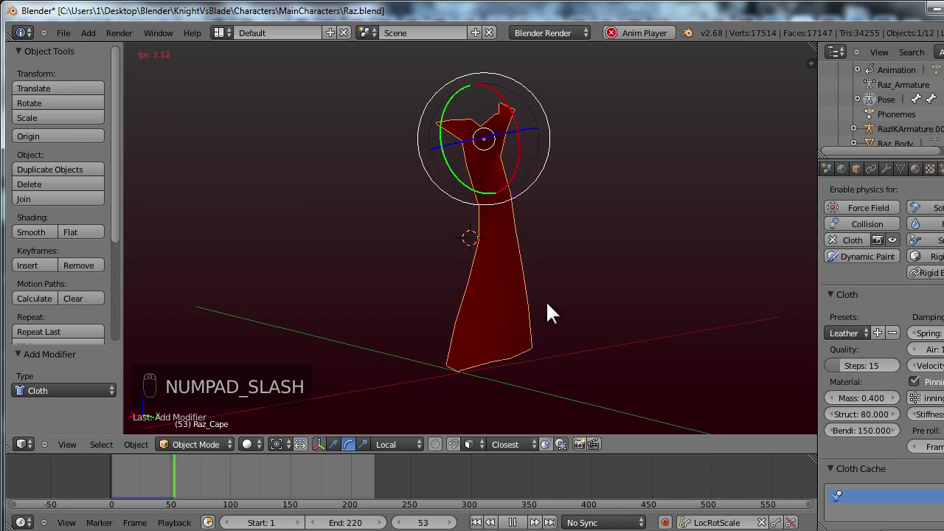
middle_click(539, 388)
drag(458, 371, 338, 358)
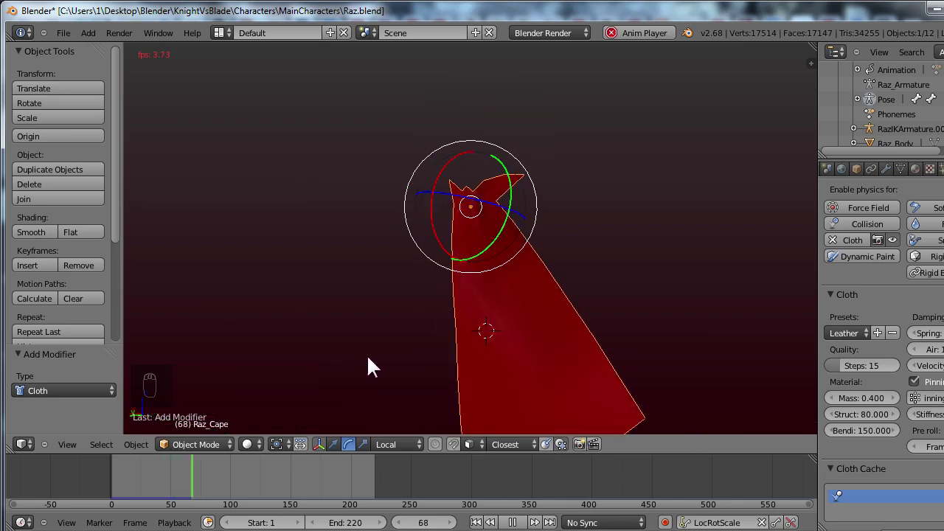
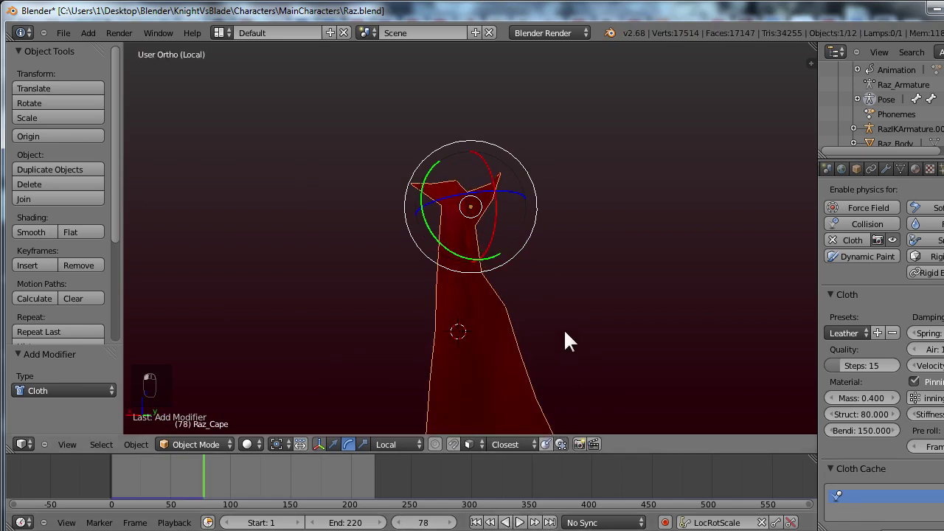
key(KP_Divide)
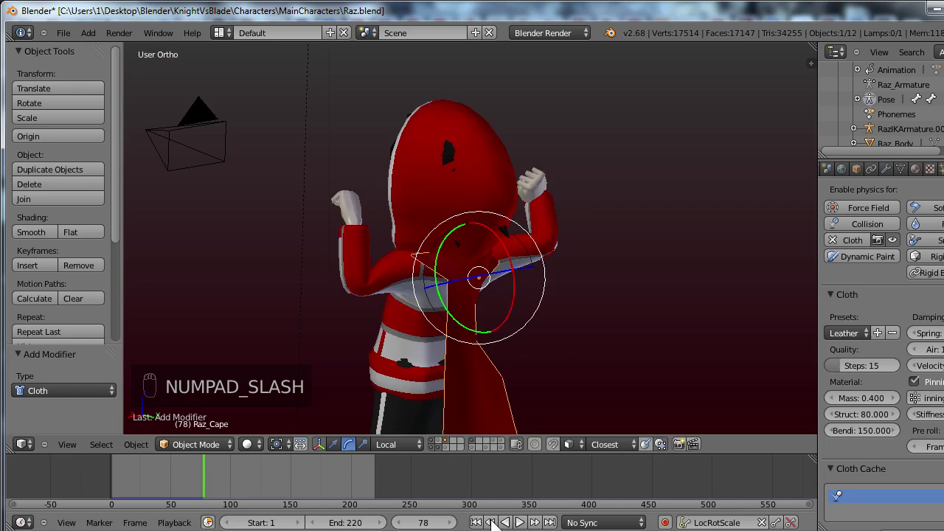
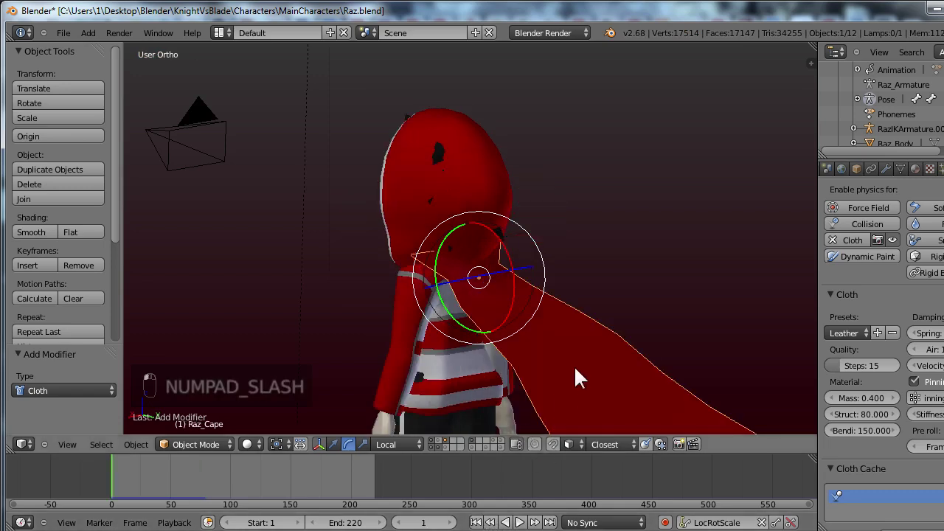
Jump back to frame 1 so the cape returns to its unsimulated shape
middle_click(587, 382)
drag(594, 377, 518, 366)
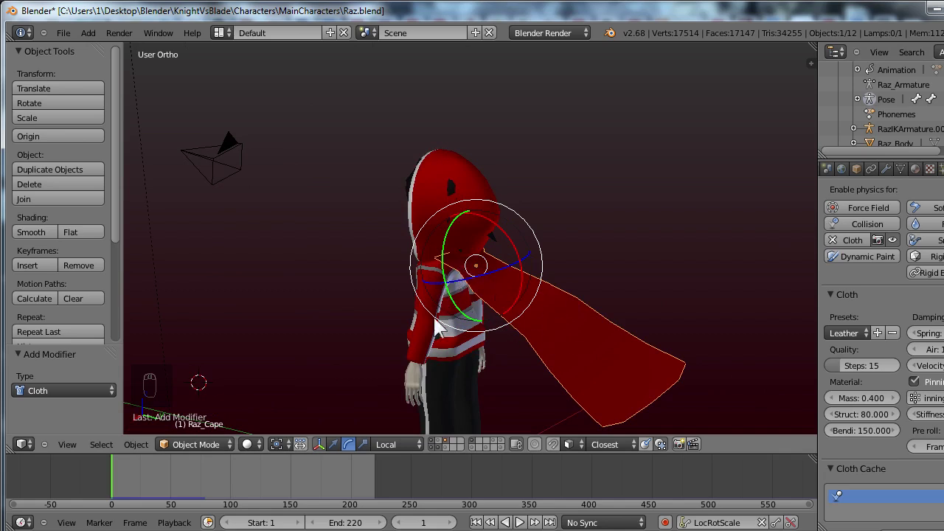
click(446, 448)
drag(596, 304, 425, 337)
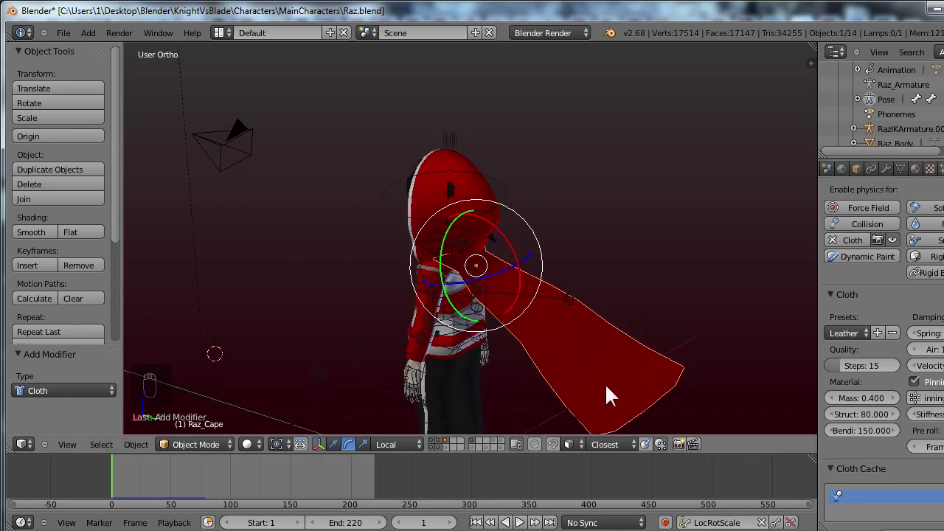
Check the cloth cache's 78 stored frames and show Raz_Cape's mesh data with its PinningCape group
drag(900, 361, 909, 176)
click(909, 176)
click(909, 175)
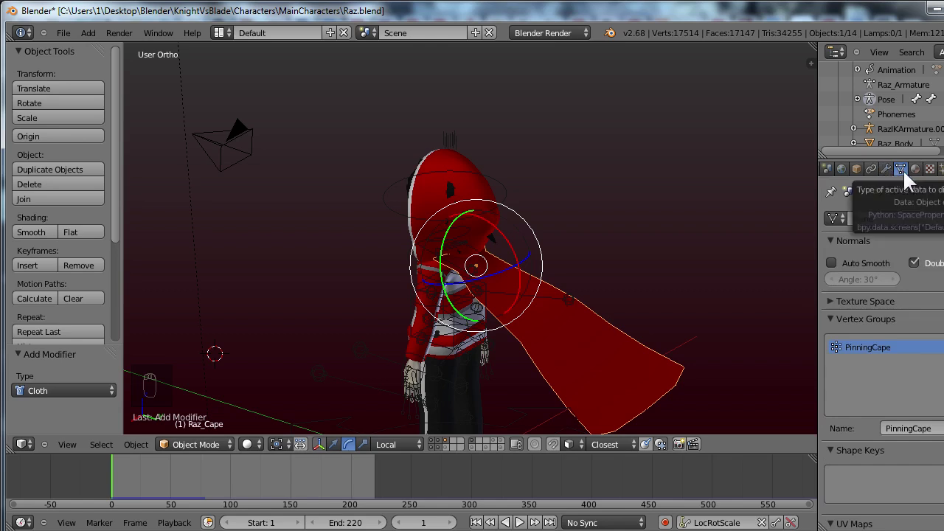
Add a Child Of constraint on Raz_Cape targeting the IK armature's DEF-chest bone
click(878, 175)
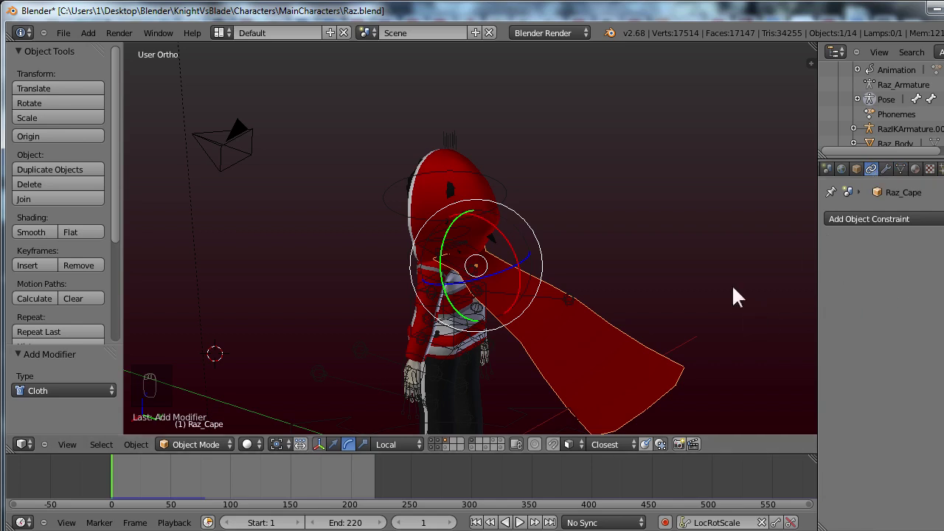
click(915, 228)
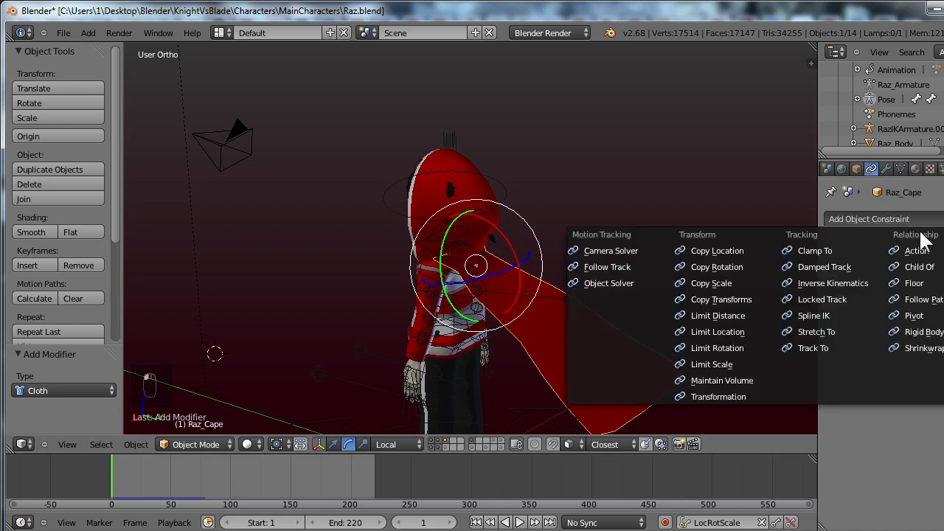
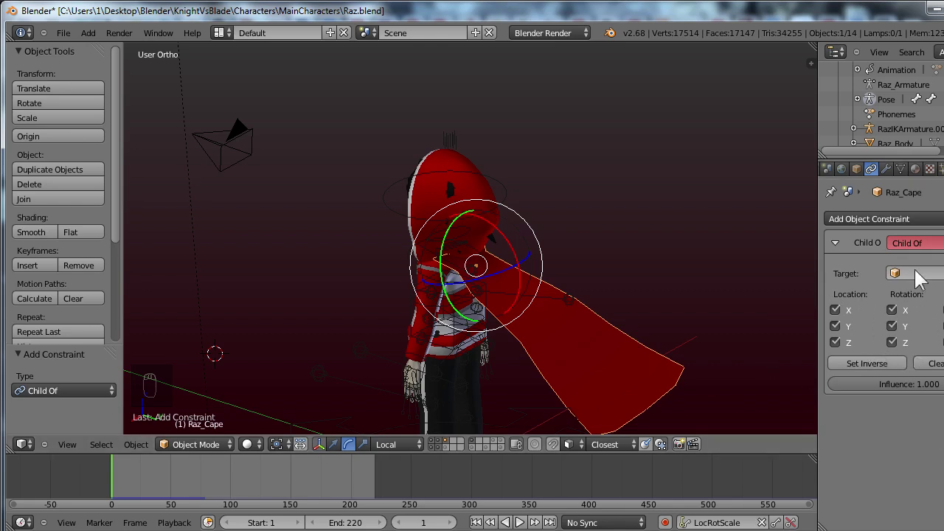
click(920, 282)
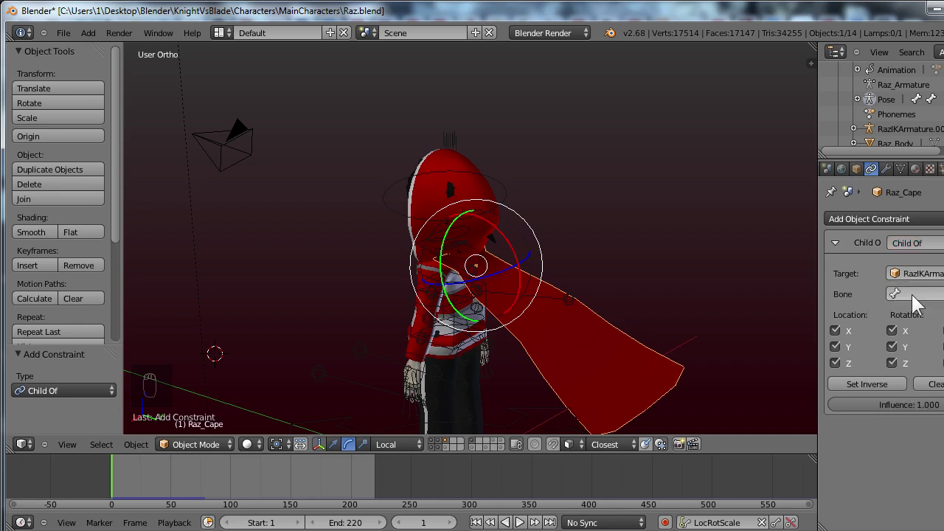
click(919, 304)
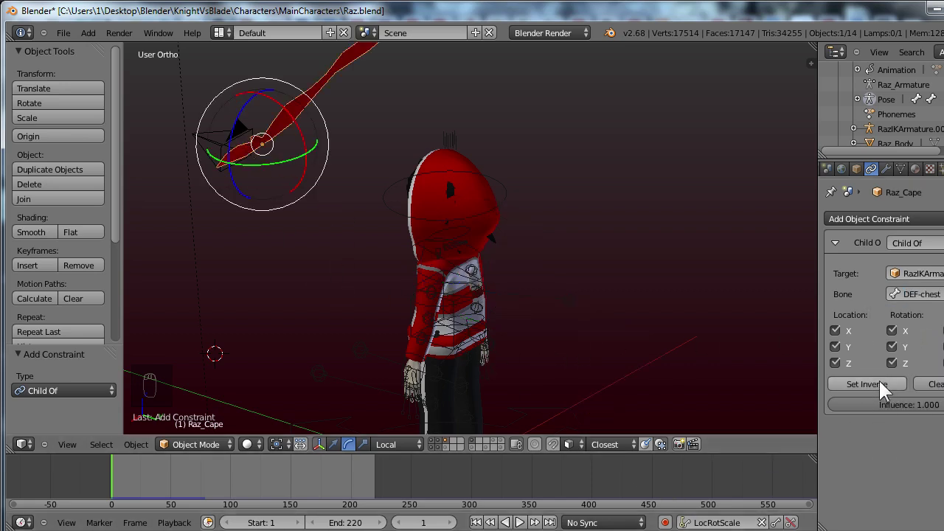
Set Inverse so the cape keeps its placement, then select the character's armature in pose mode
click(893, 393)
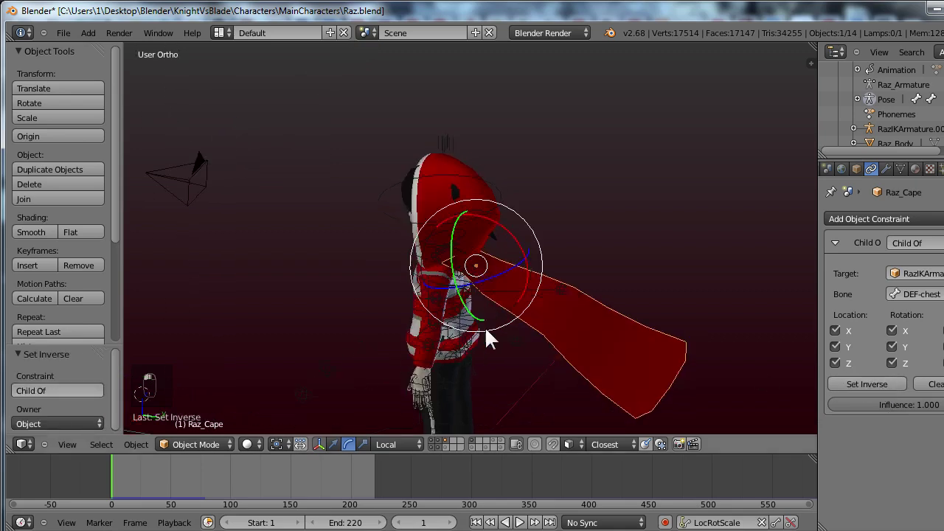
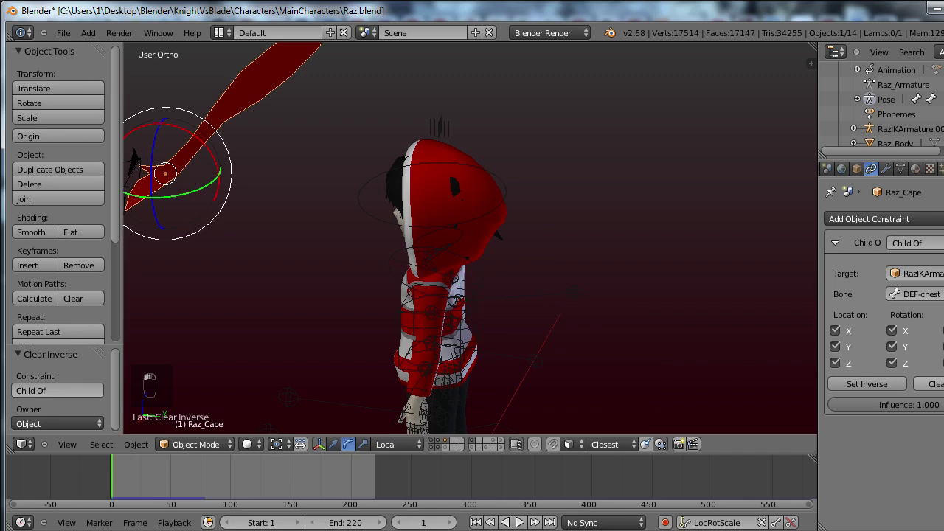
click(891, 398)
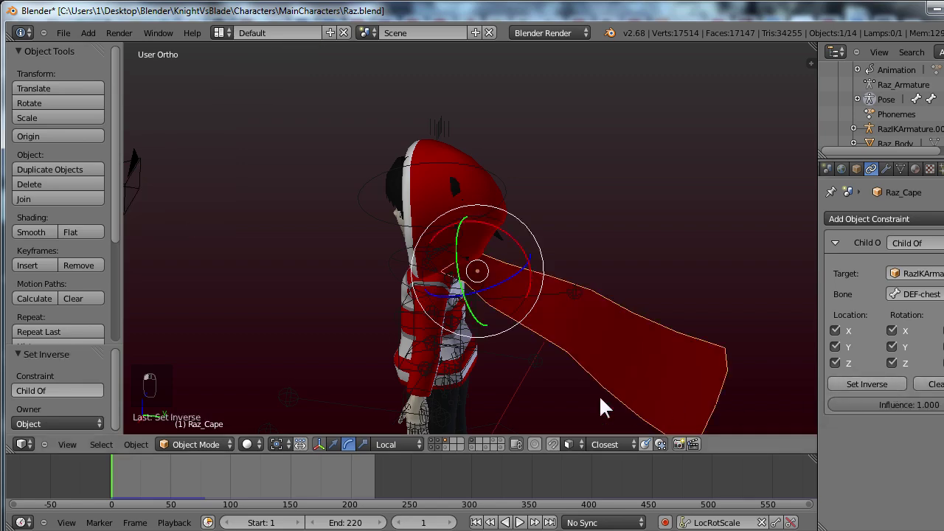
click(549, 345)
drag(613, 332, 434, 291)
drag(433, 290, 550, 298)
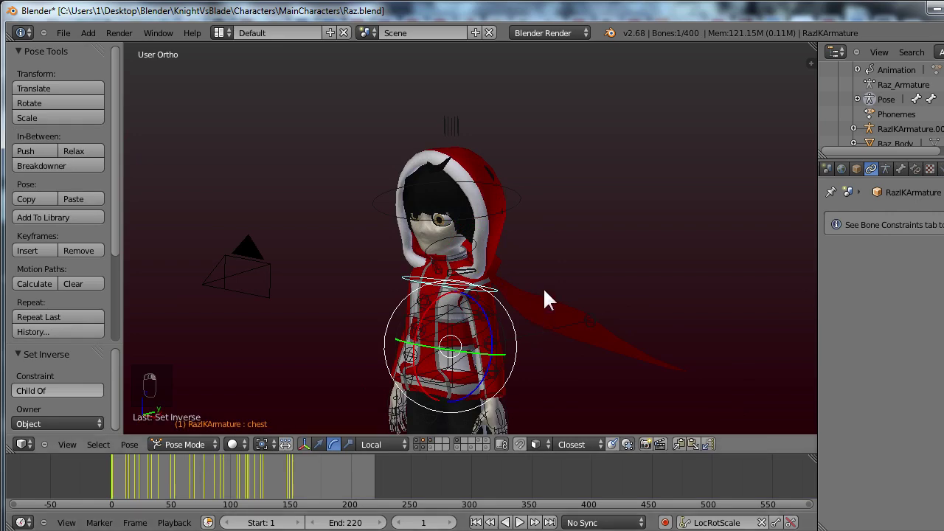
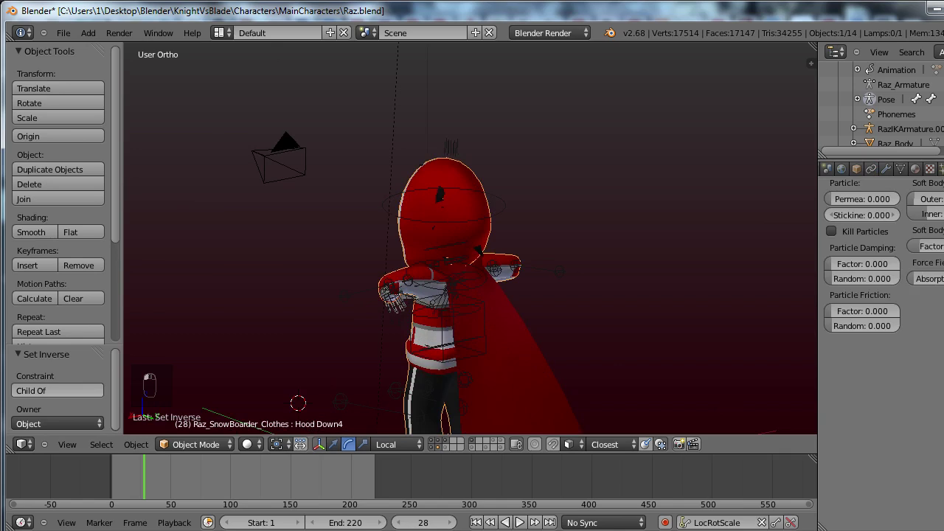
Remove and re-add Collision physics on Raz_SnowBoard and preview the cape draping during playback
drag(940, 323, 864, 260)
click(860, 266)
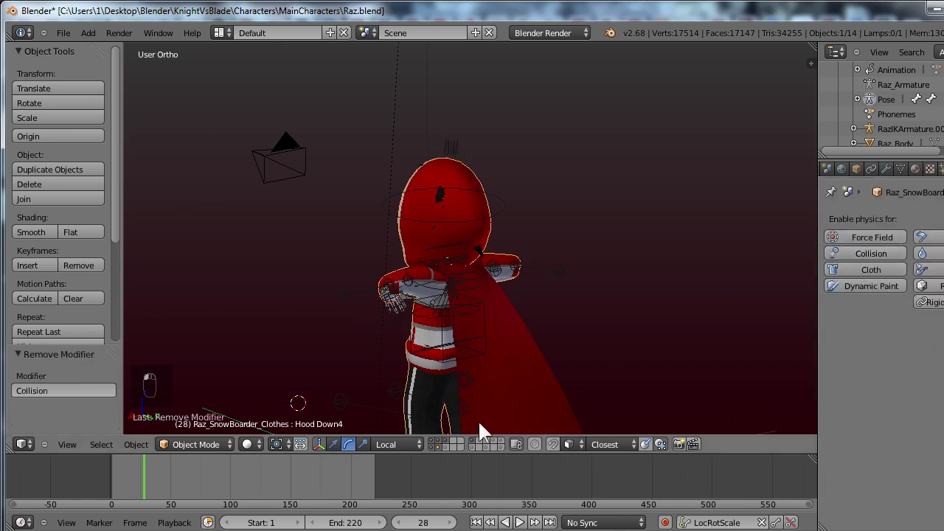
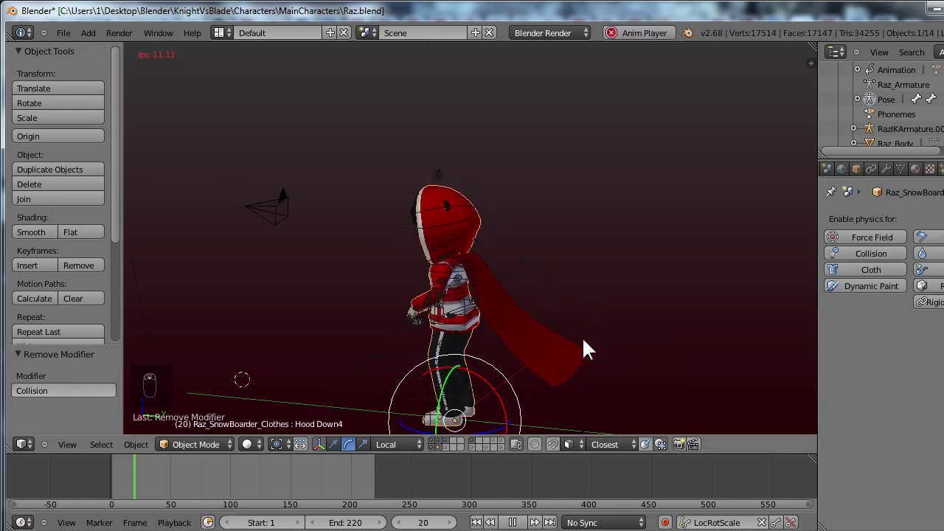
middle_click(590, 349)
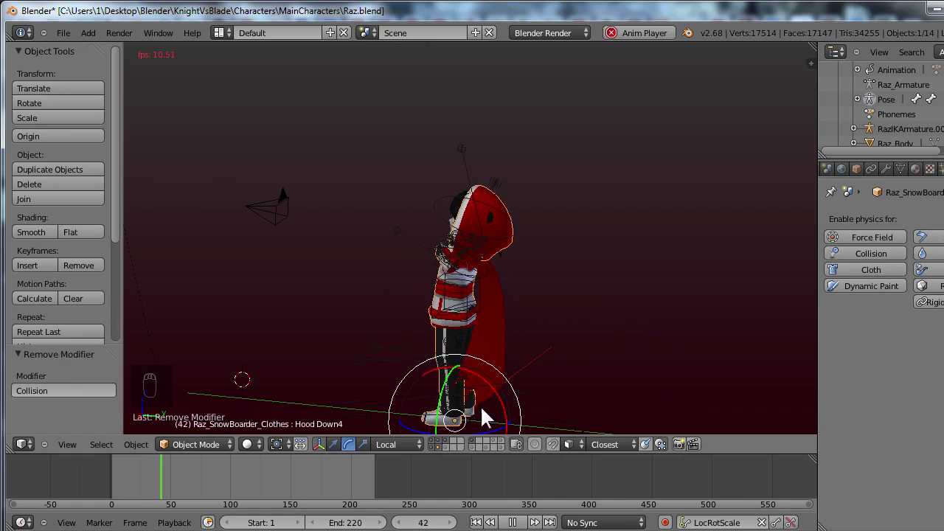
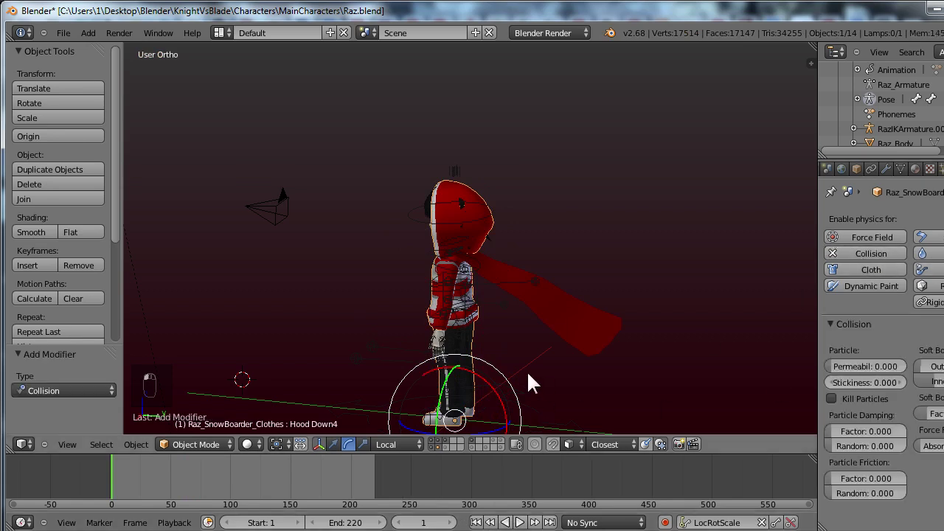
drag(508, 336, 904, 334)
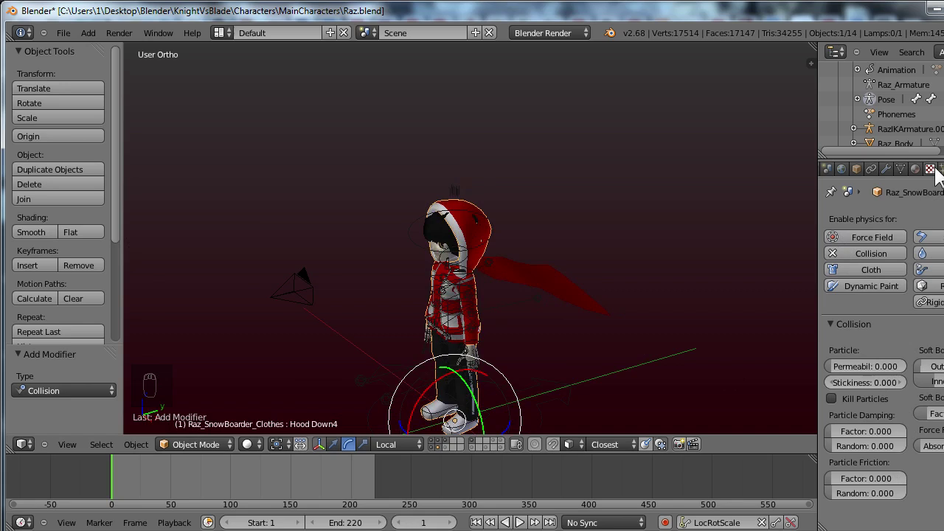
Select Raz_Cape and switch on Self Collision in its cloth collision settings
drag(565, 285, 909, 345)
drag(909, 345, 925, 430)
click(926, 430)
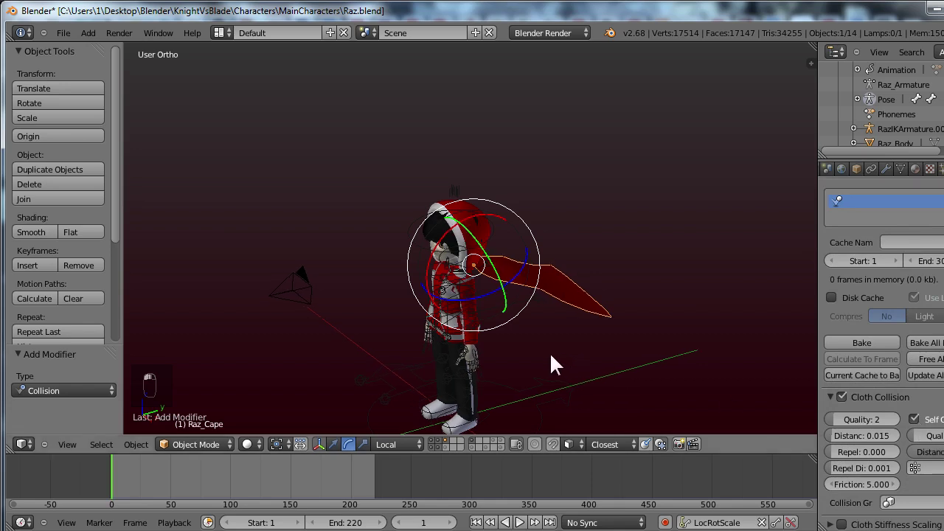
drag(496, 370, 523, 325)
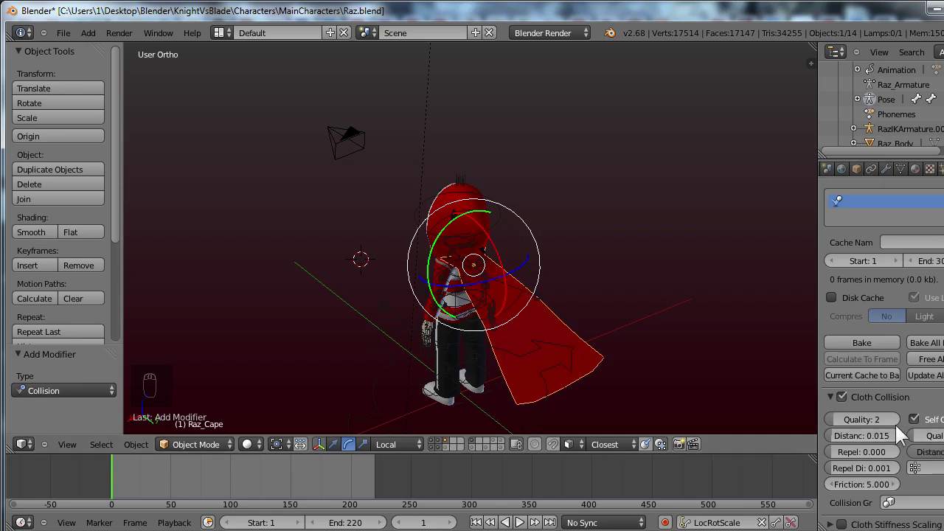
drag(903, 387, 838, 445)
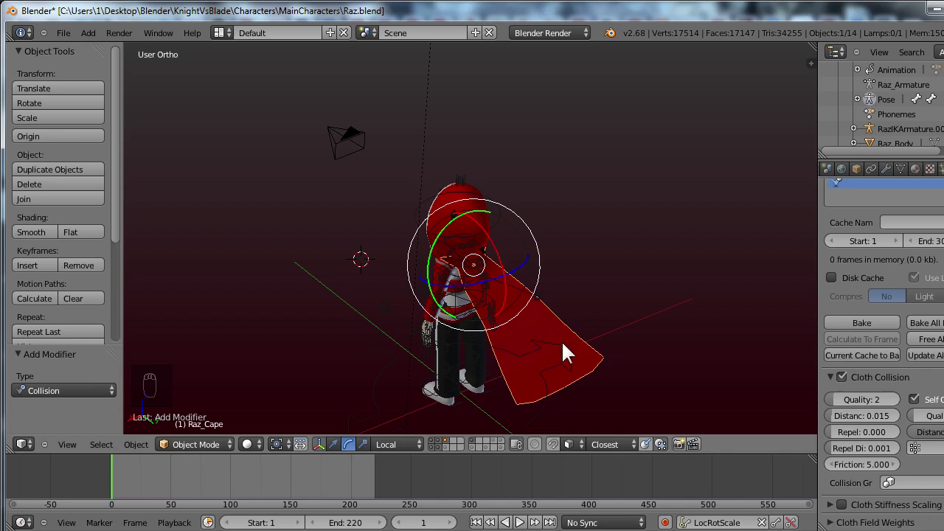
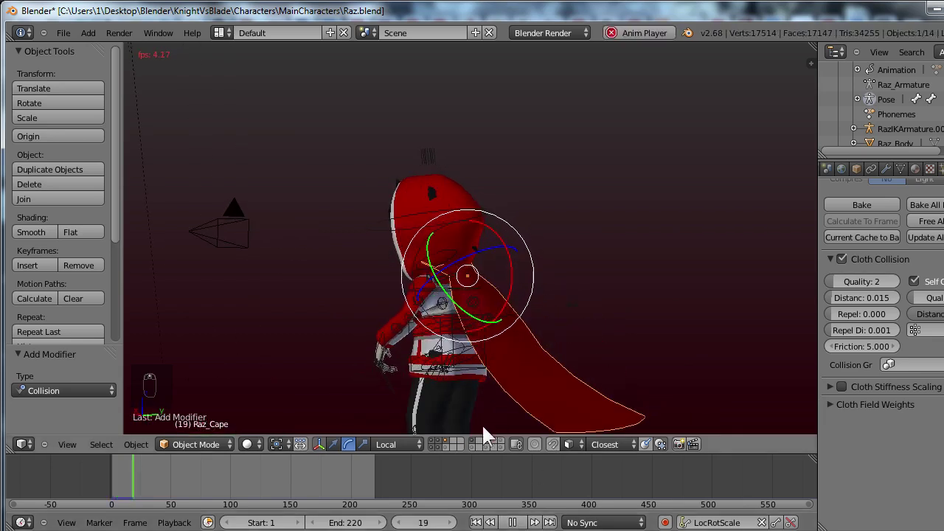
Stop playback, deselect everything, and add a Wind force field via Shift+A
click(444, 448)
click(503, 336)
drag(517, 298, 511, 324)
key(a)
middle_click(552, 366)
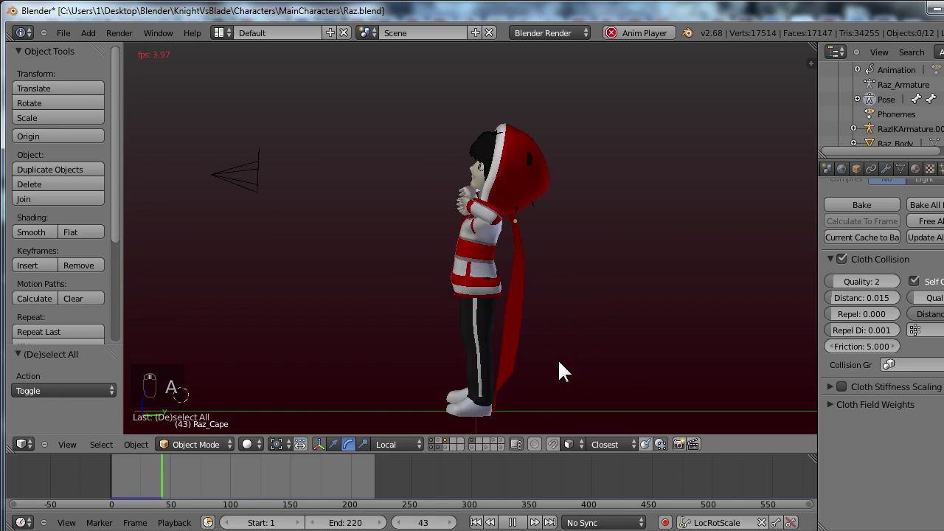
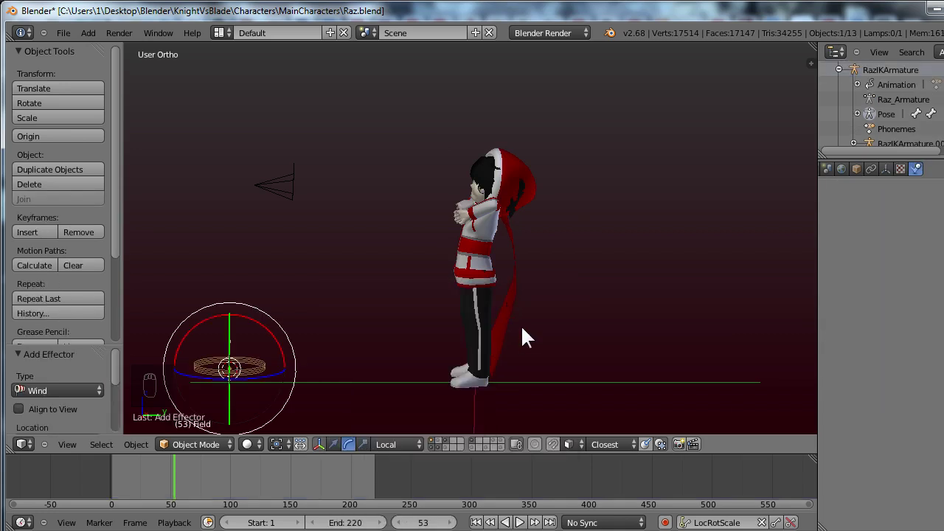
From side view, scale up the Wind field, rotate it toward the character, place it behind the figure and move it to another layer
key(KP_3)
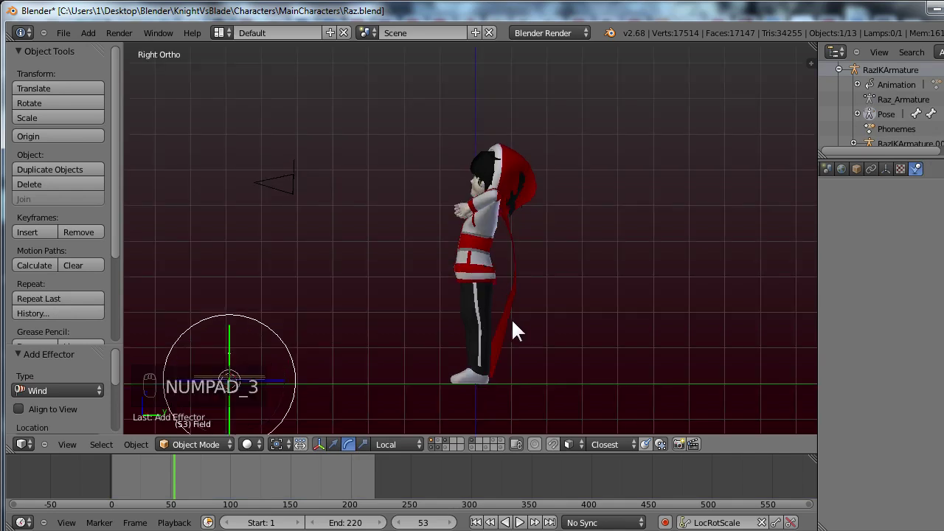
key(g)
key(s)
key(s)
click(336, 238)
key(r)
key(g)
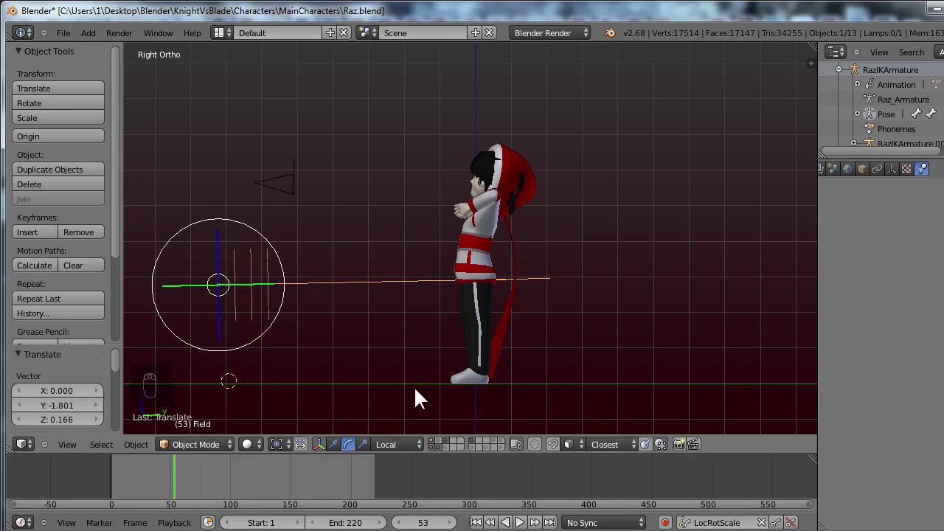
key(m)
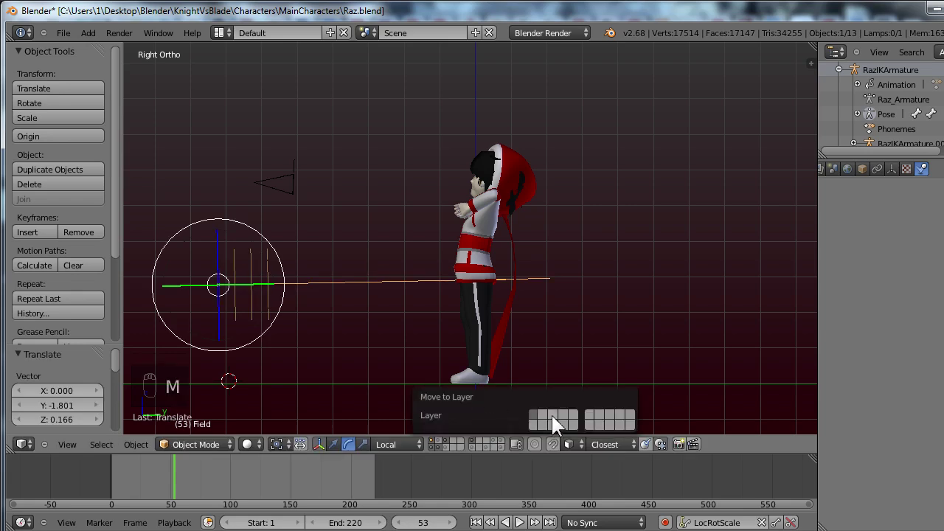
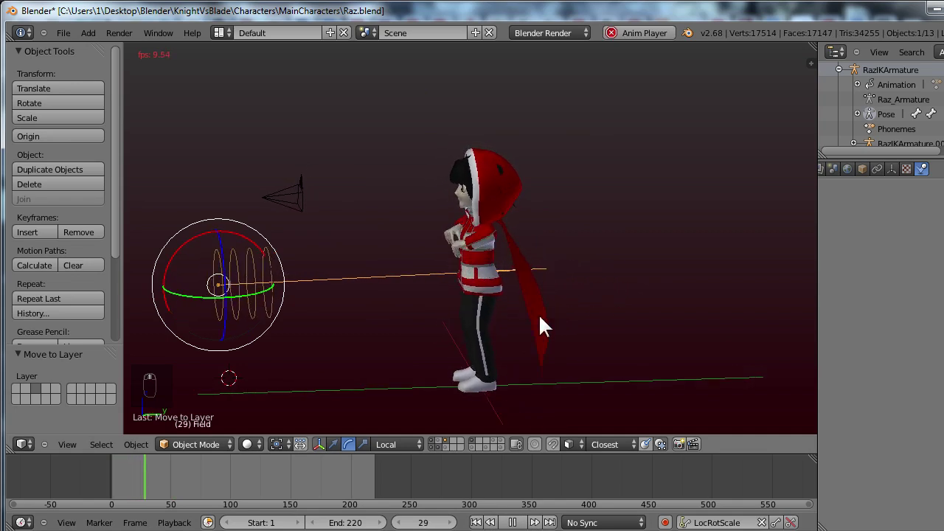
Tilt the wind field empty downward about -13.9° constrained to a single axis
key(r)
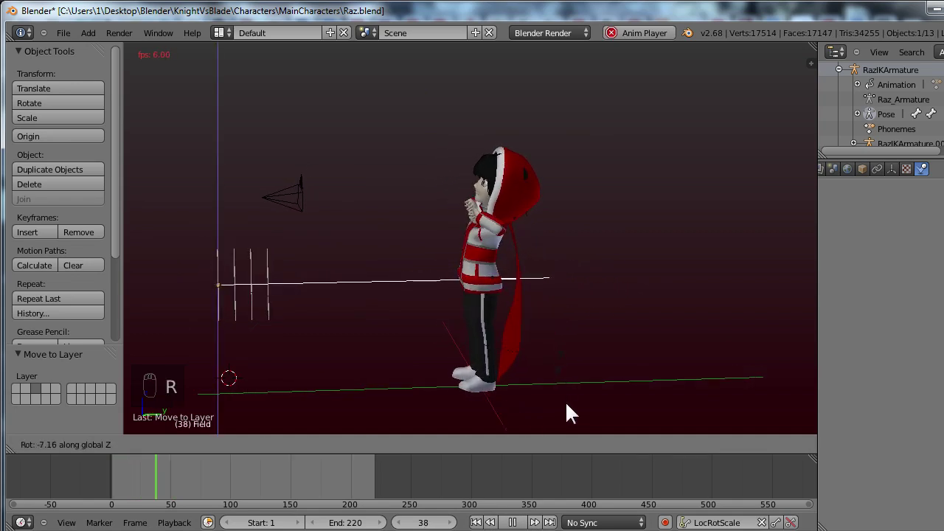
drag(530, 396, 453, 396)
middle_click(450, 389)
middle_click(452, 387)
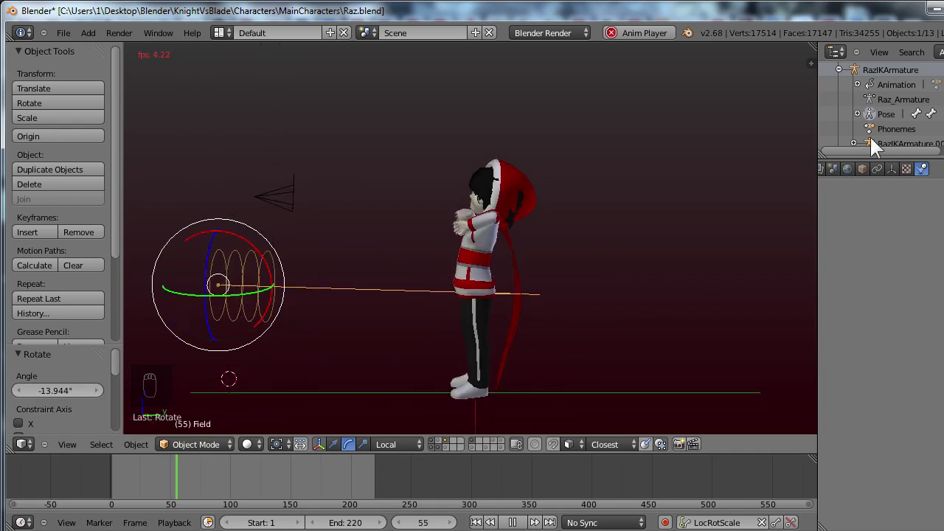
Review the wind empty's display and Wind force field physics settings, then replay the cape
click(903, 177)
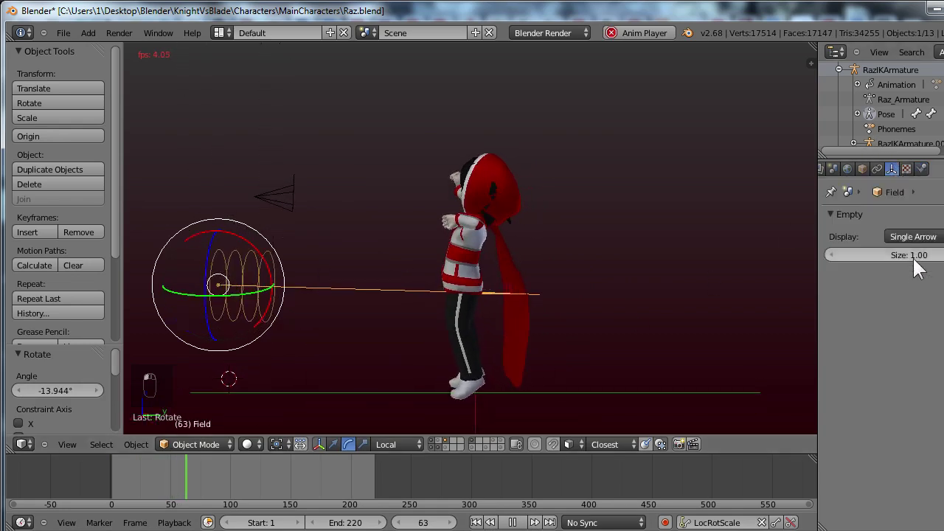
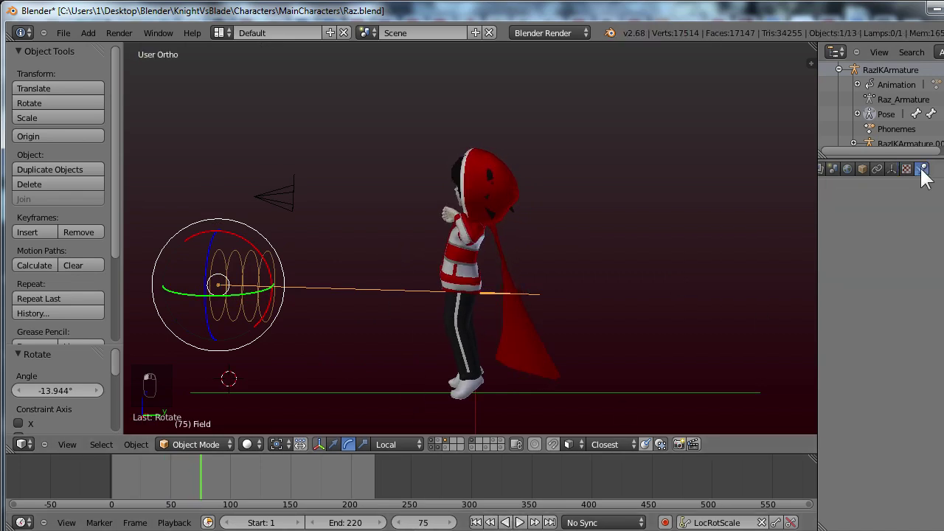
drag(925, 388, 864, 329)
click(863, 328)
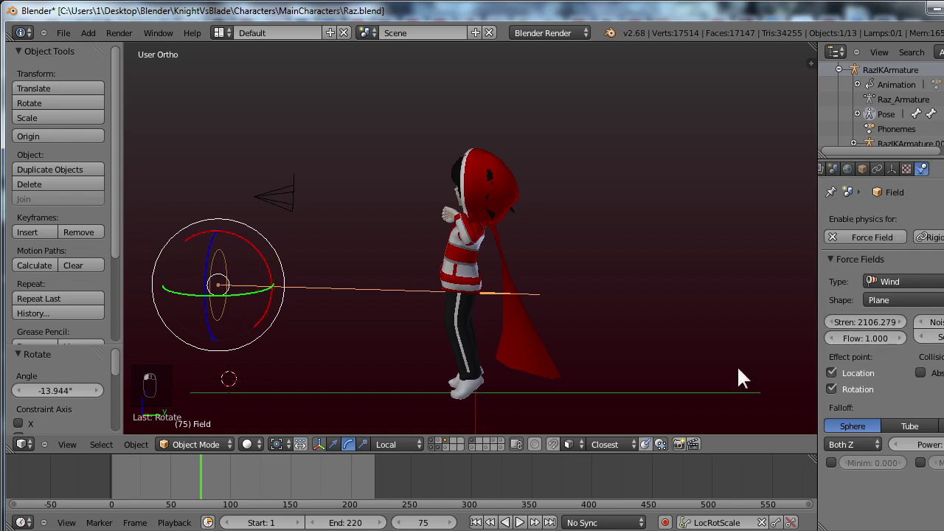
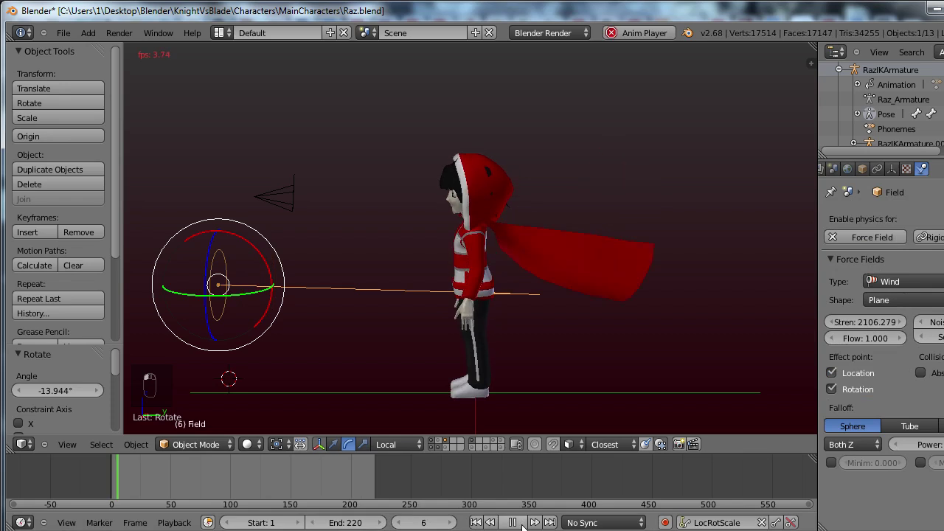
drag(483, 346, 489, 346)
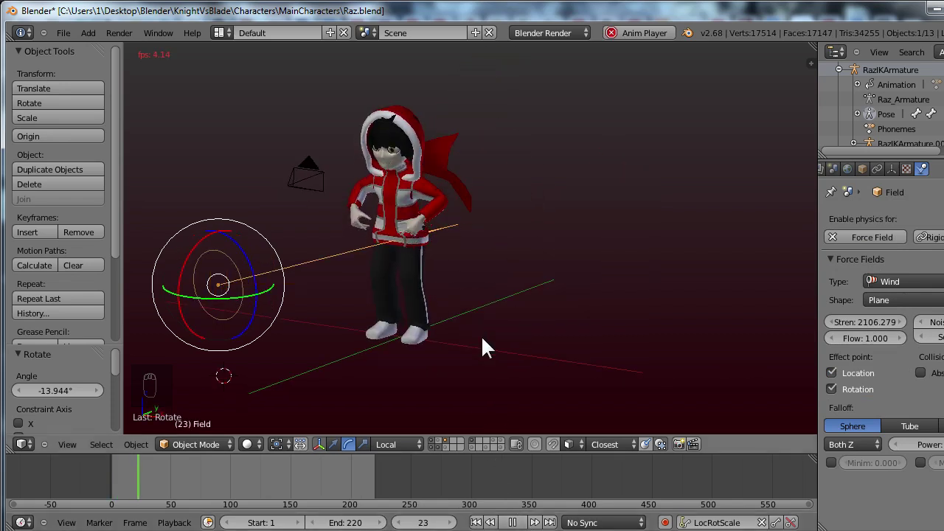
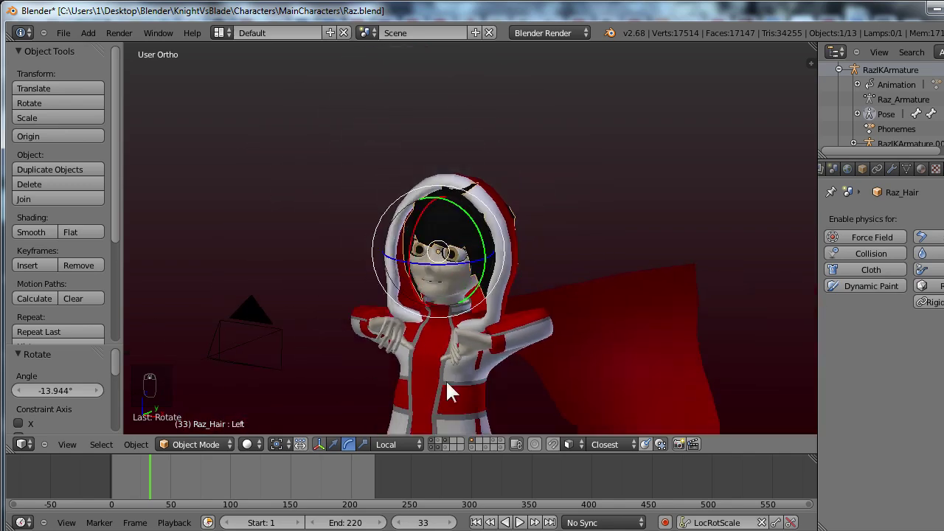
In Pose Mode select the control bone above the character's head
click(445, 450)
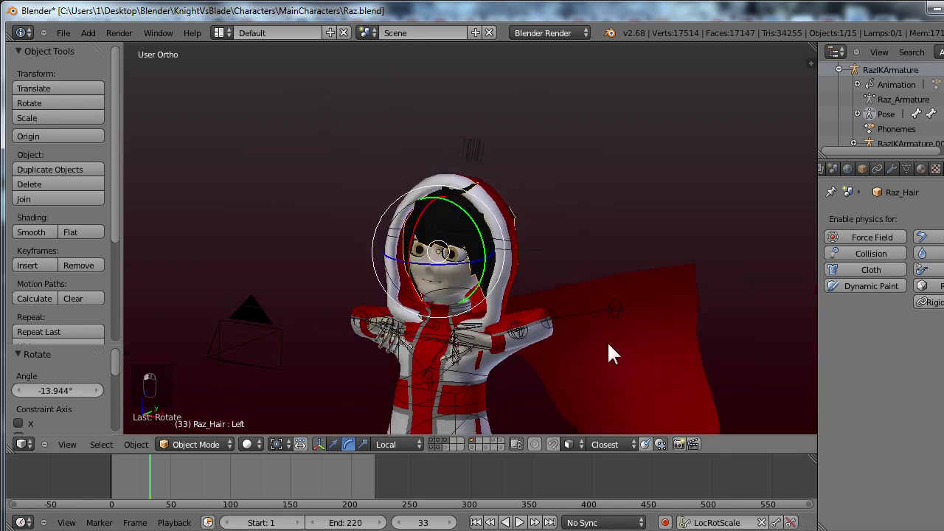
drag(495, 90, 542, 191)
key(g)
drag(542, 190, 481, 207)
right_click(482, 207)
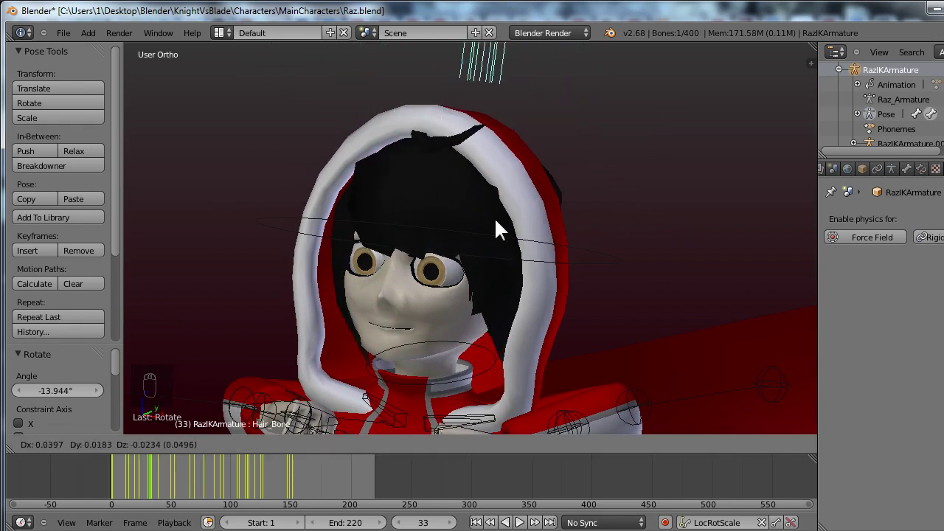
key(ctrl+z)
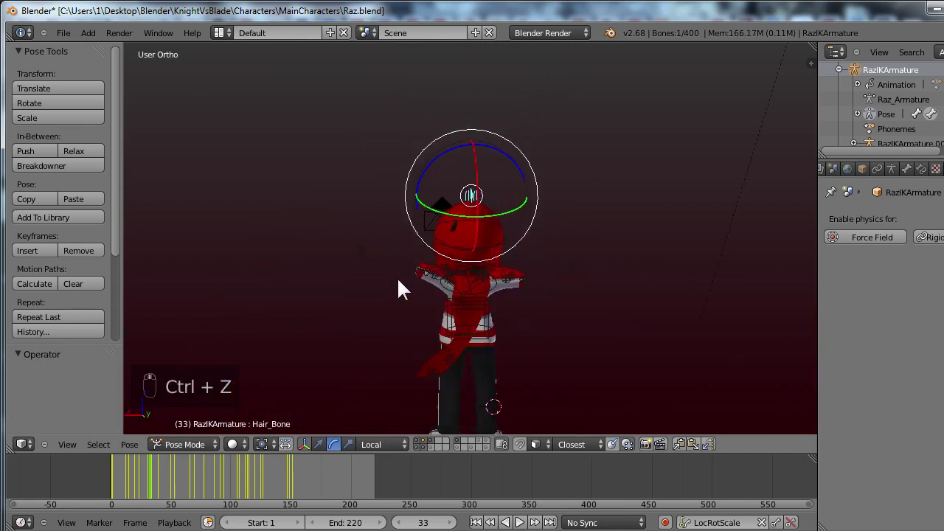
Test-move the head control bone with G, undo it, and grab it again from a closer view
drag(513, 312, 523, 314)
drag(577, 320, 580, 291)
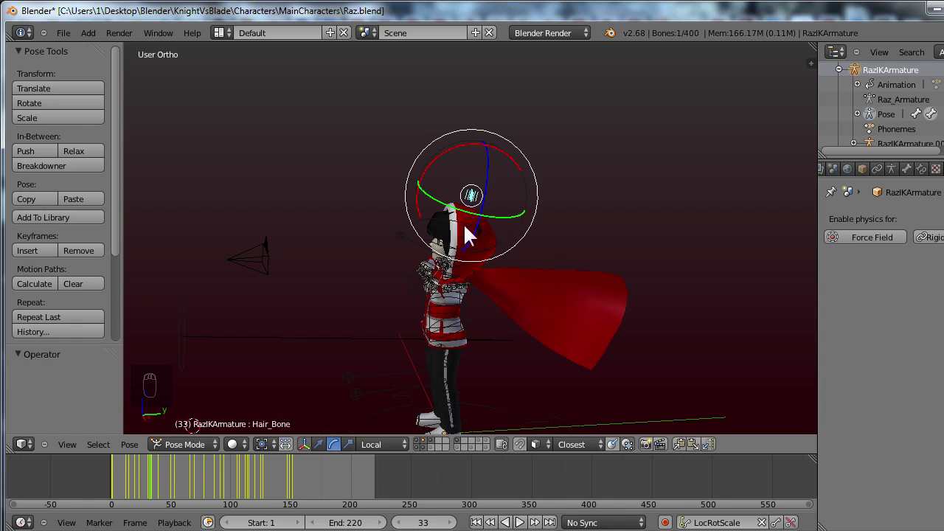
drag(529, 240, 552, 242)
key(g)
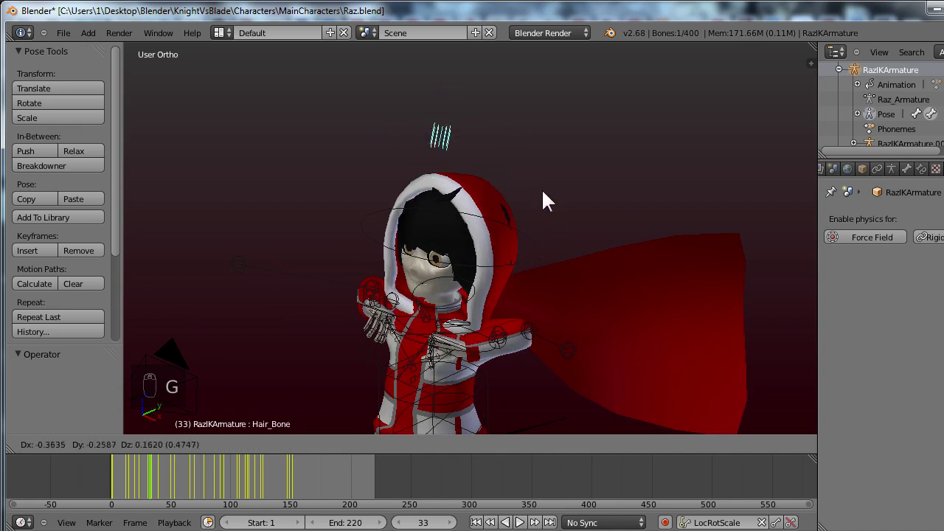
key(ctrl+z)
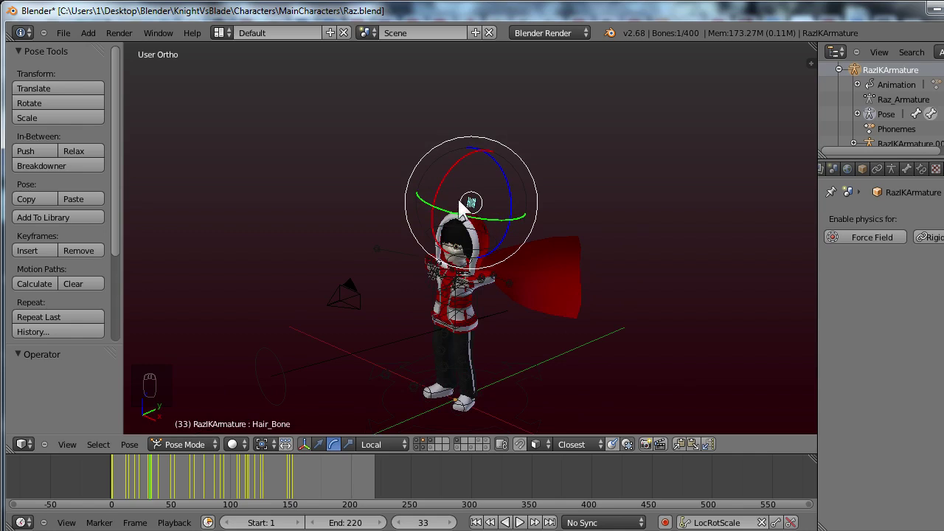
drag(488, 217, 381, 238)
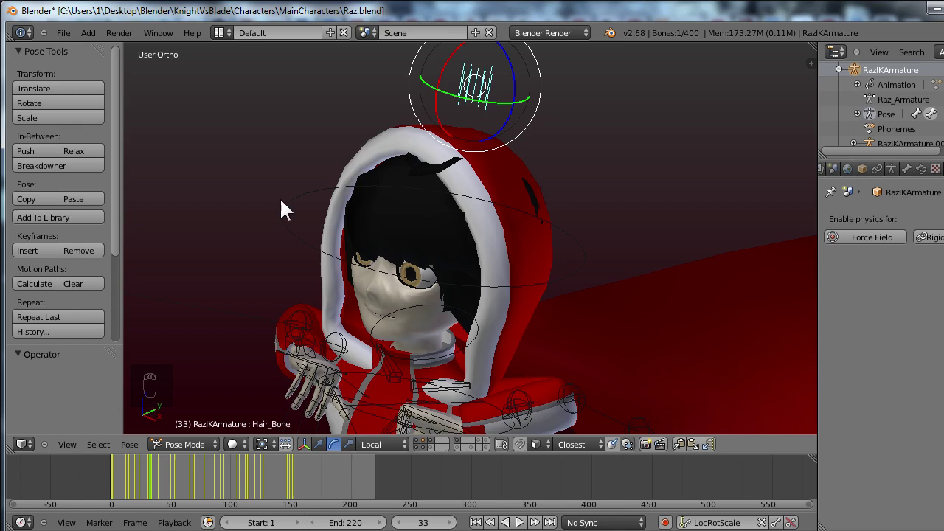
key(g)
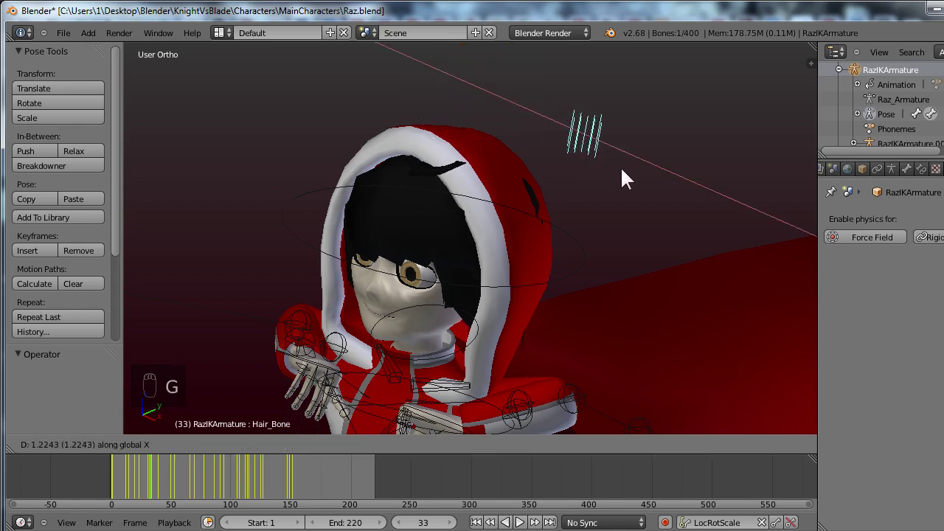
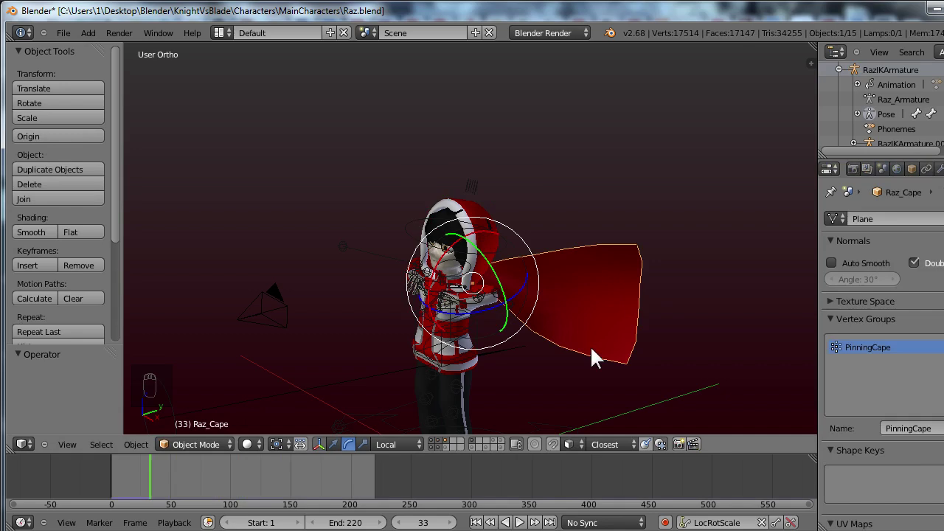
Scale the red cape to about 1.06 and check the collar fit from side and front
drag(594, 365, 574, 356)
key(s)
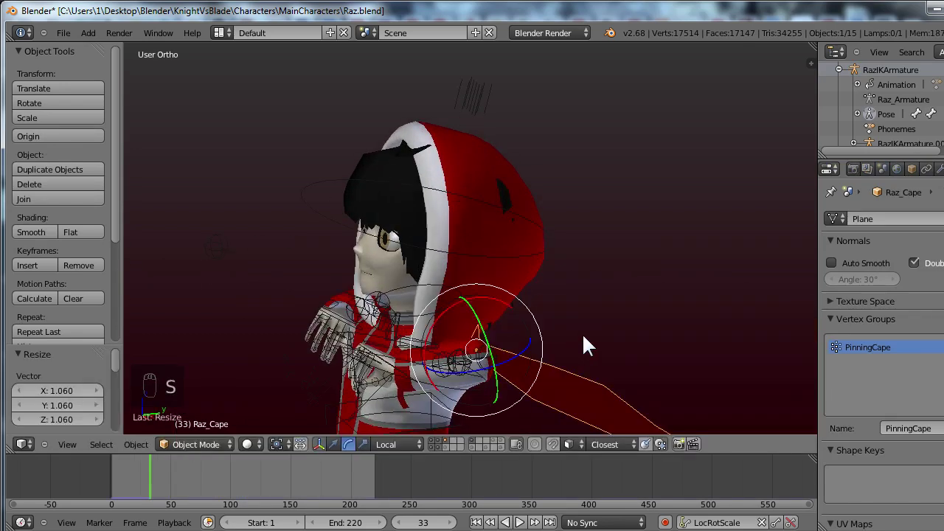
key(ctrl+z)
drag(604, 324, 648, 237)
middle_click(647, 239)
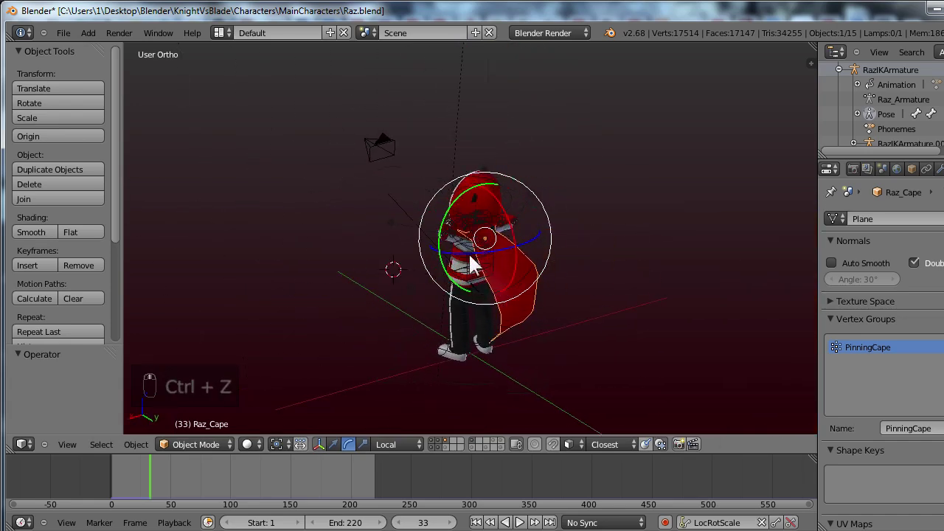
drag(643, 253, 603, 297)
middle_click(614, 331)
drag(610, 334, 480, 315)
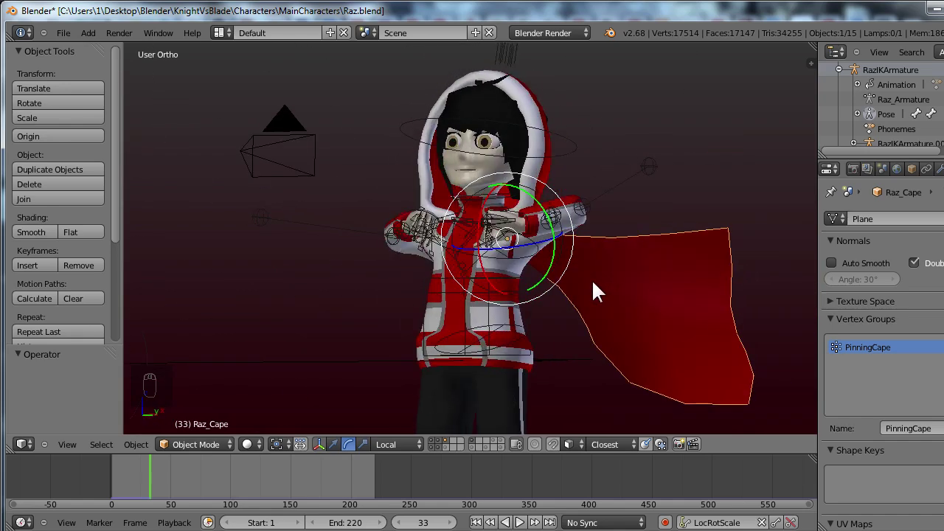